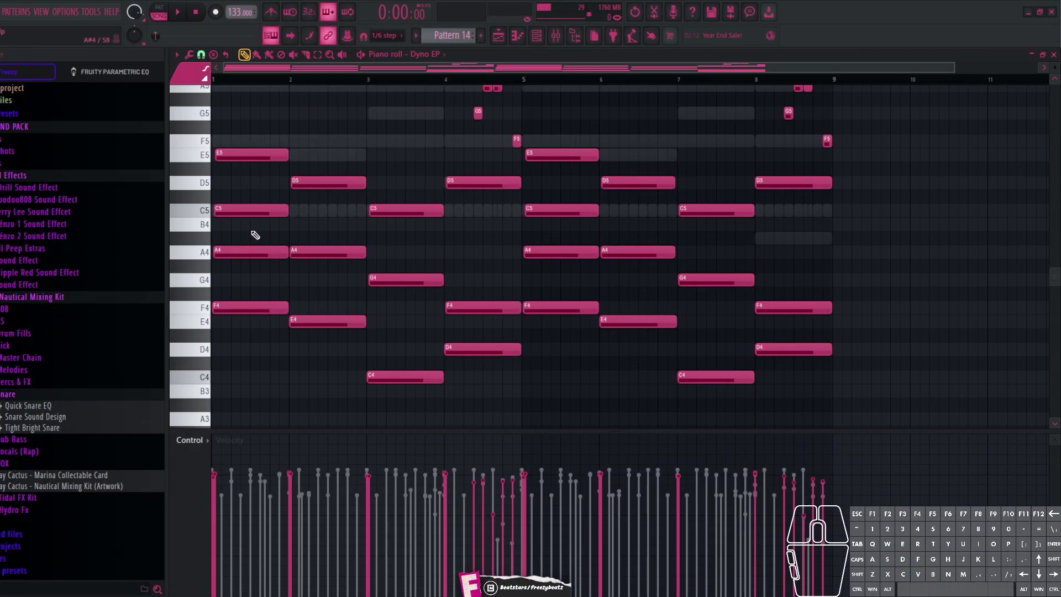
Show the channel list and bring up the Dyno EP channel's Zenology instrument settings
{"action": "left_click", "coordinate": [547, 38]}
{"action": "left_click", "coordinate": [375, 127]}
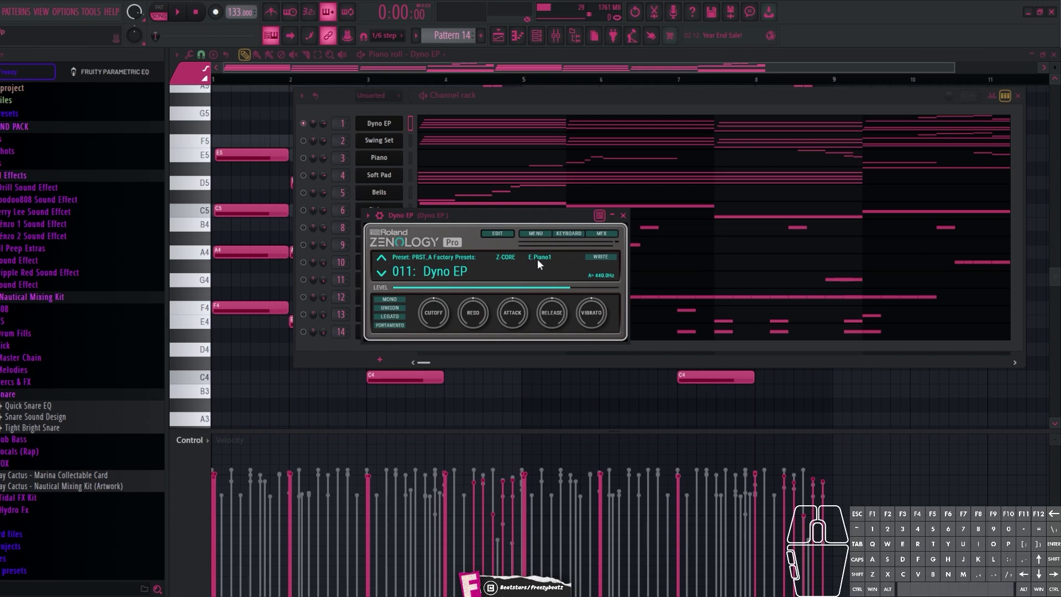
Zoom in on the opening chords and audition chord notes, including the D4 in bar 4
{"action": "middle_click", "coordinate": [193, 167]}
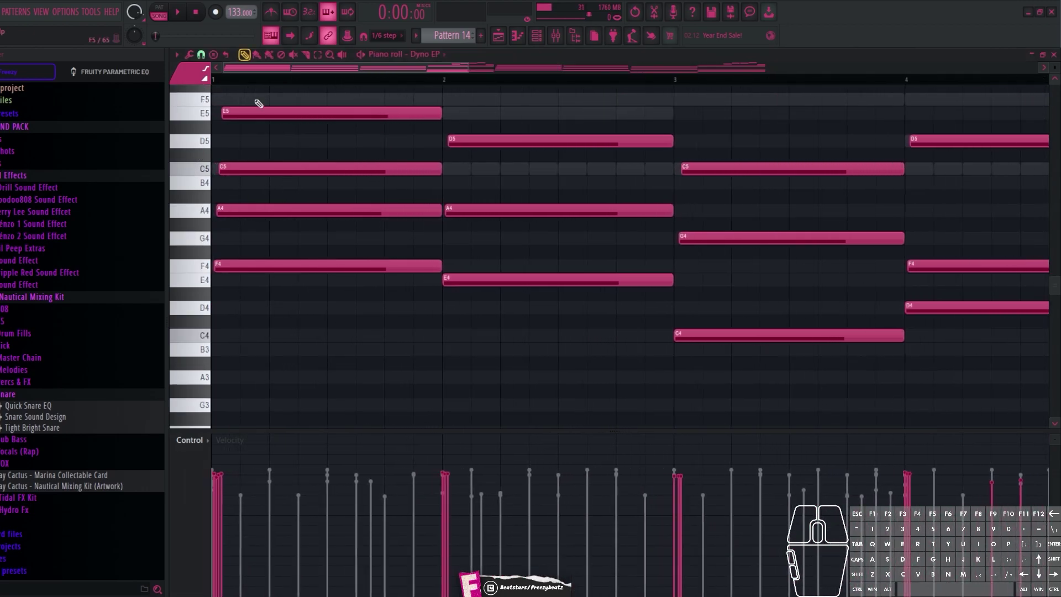
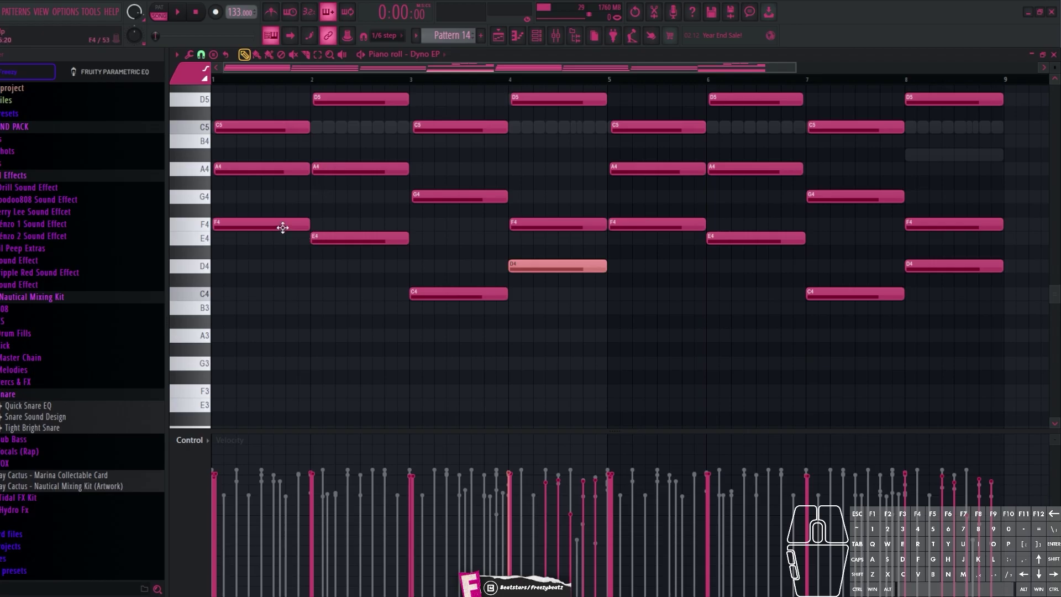
{"action": "left_click", "coordinate": [211, 241]}
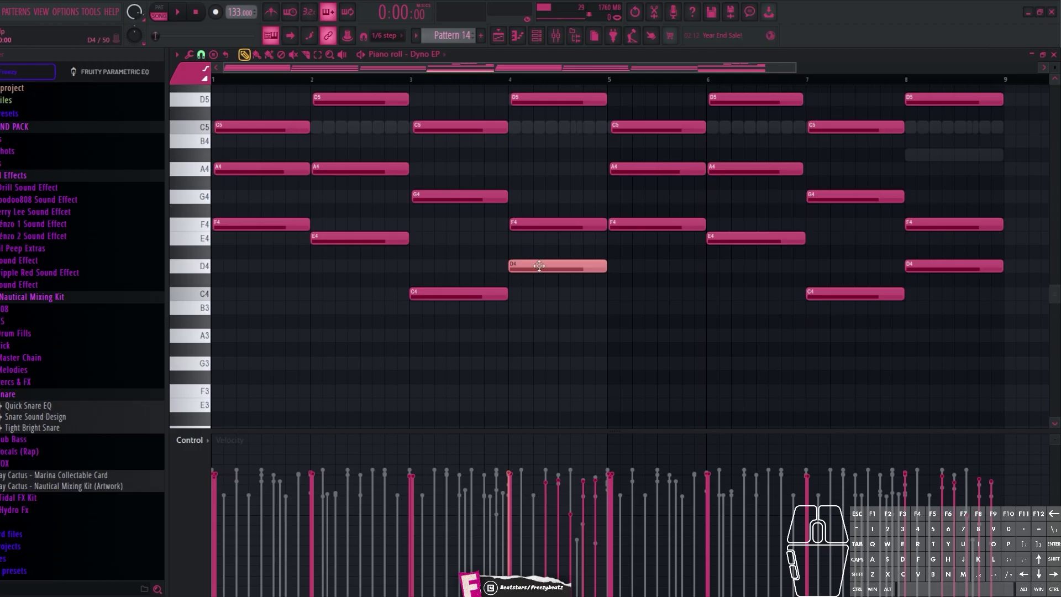
{"action": "left_click", "coordinate": [322, 55]}
{"action": "left_click_drag", "start_coordinate": [325, 155], "coordinate": [314, 357]}
{"action": "left_click", "coordinate": [314, 357]}
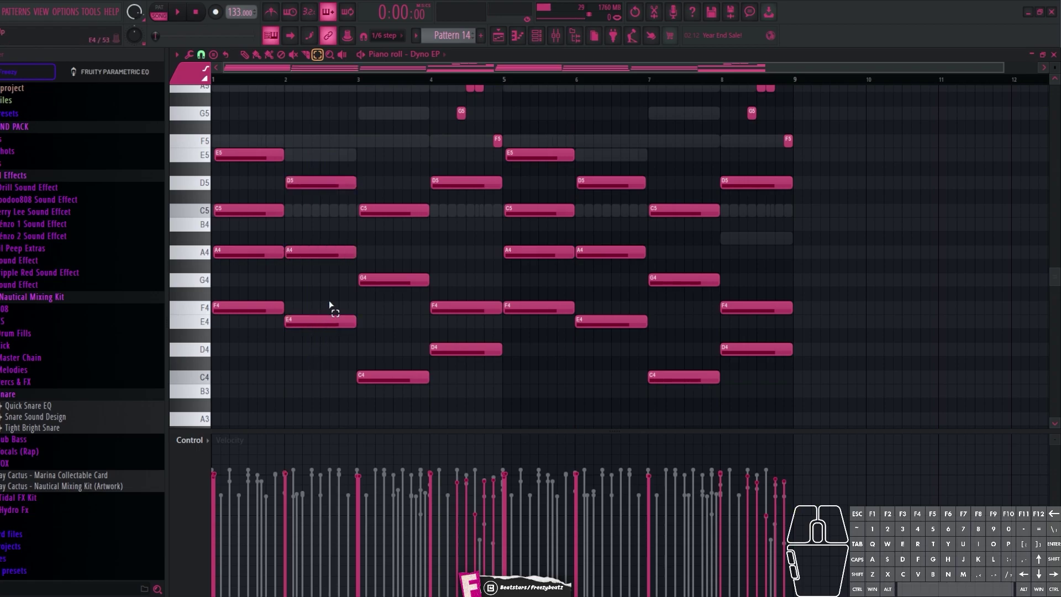
{"action": "left_click_drag", "start_coordinate": [319, 237], "coordinate": [318, 272]}
{"action": "left_click", "coordinate": [322, 235]}
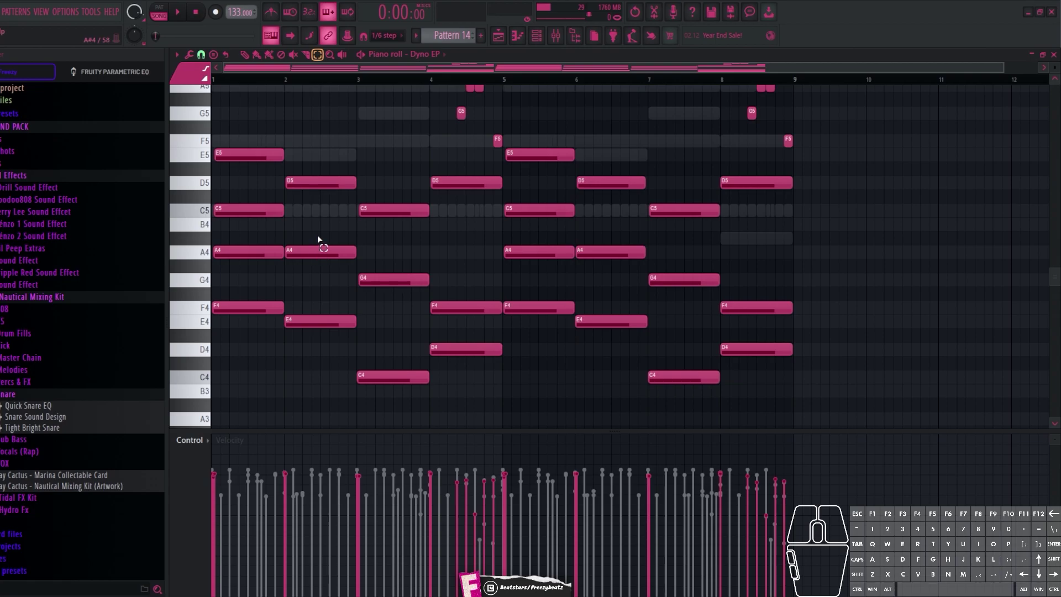
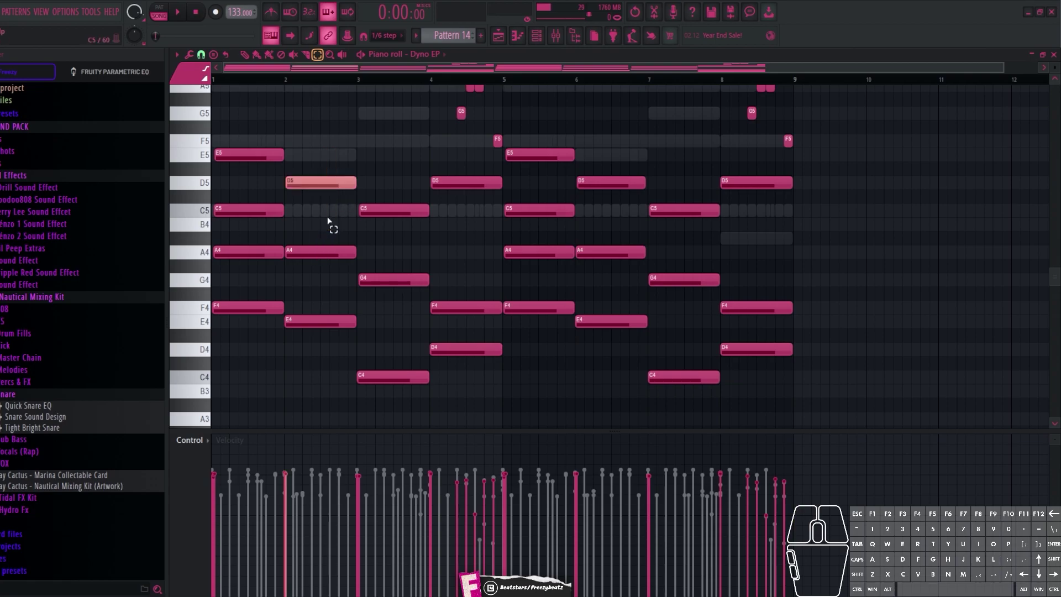
Select and preview the D5 note in bar 2 and the C4 note in bar 3
{"action": "left_click", "coordinate": [333, 218]}
{"action": "scroll", "scroll_direction": "down", "scroll_amount": 3}
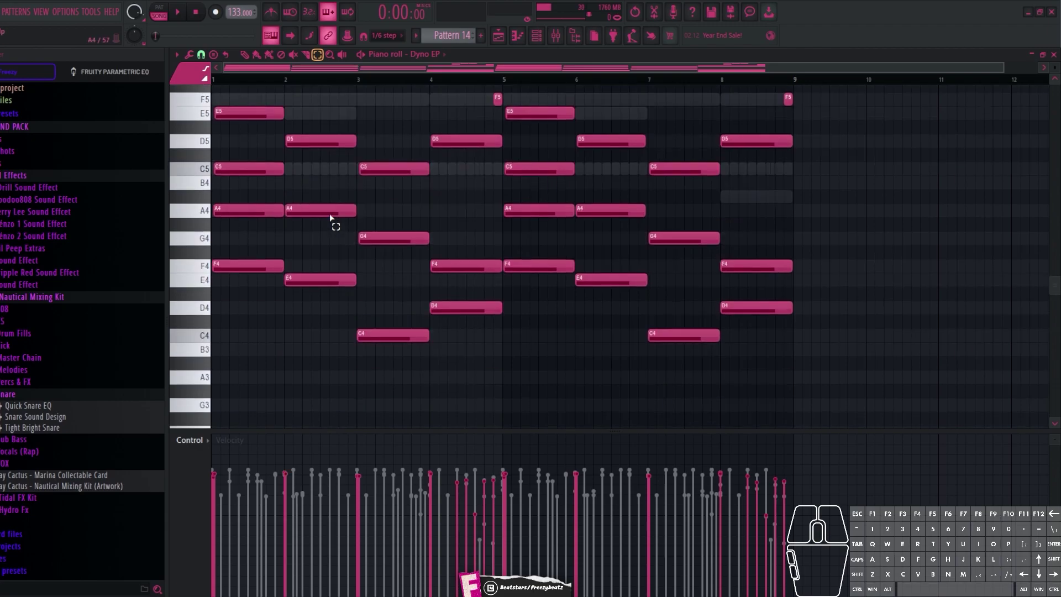
{"action": "scroll", "scroll_direction": "up", "scroll_amount": 3}
{"action": "left_click", "coordinate": [375, 369]}
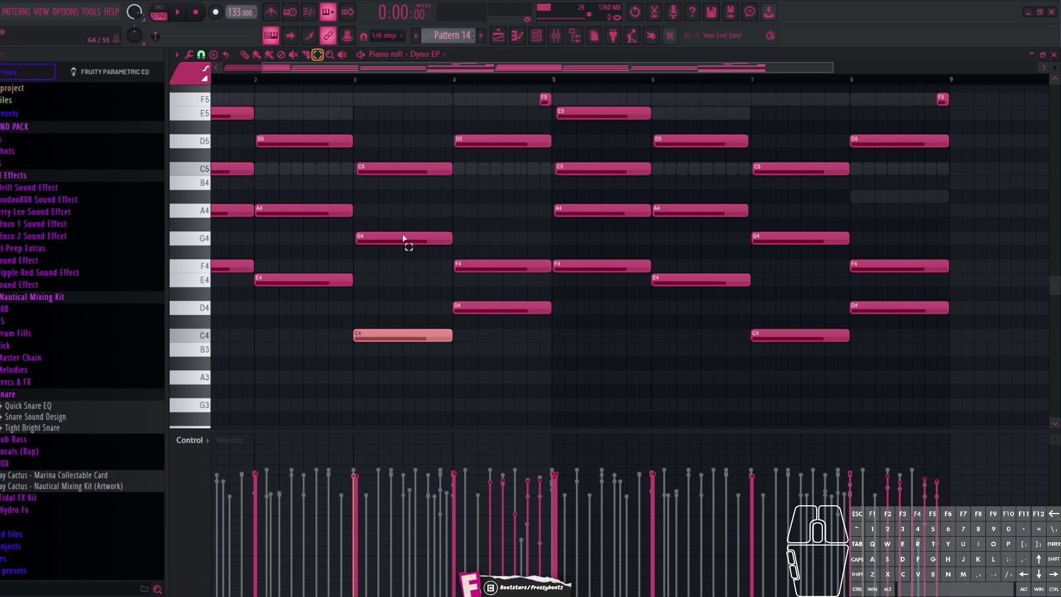
{"action": "left_click_drag", "start_coordinate": [401, 145], "coordinate": [399, 199]}
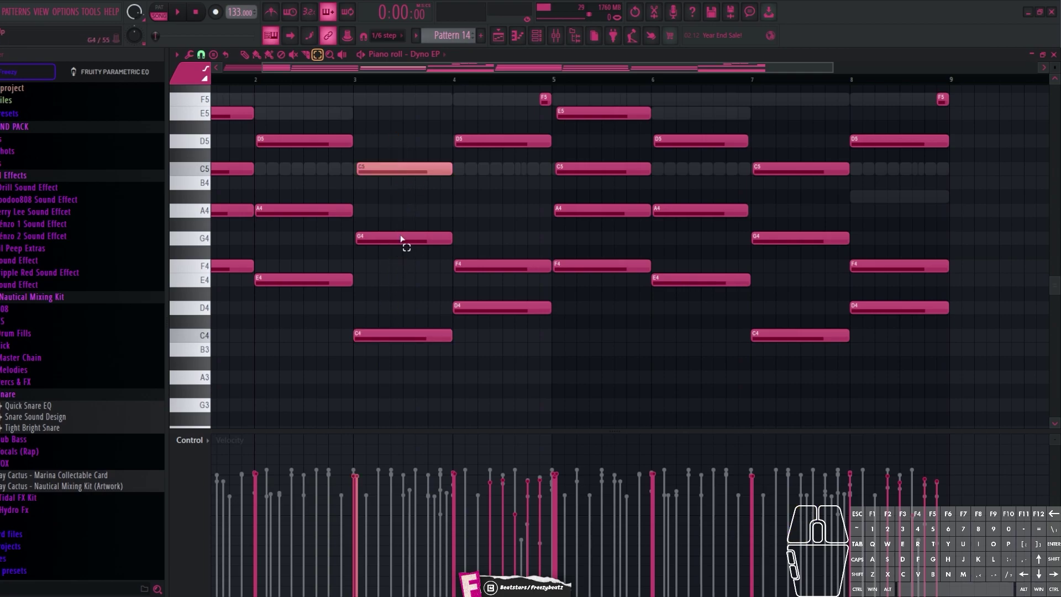
{"action": "left_click", "coordinate": [439, 221]}
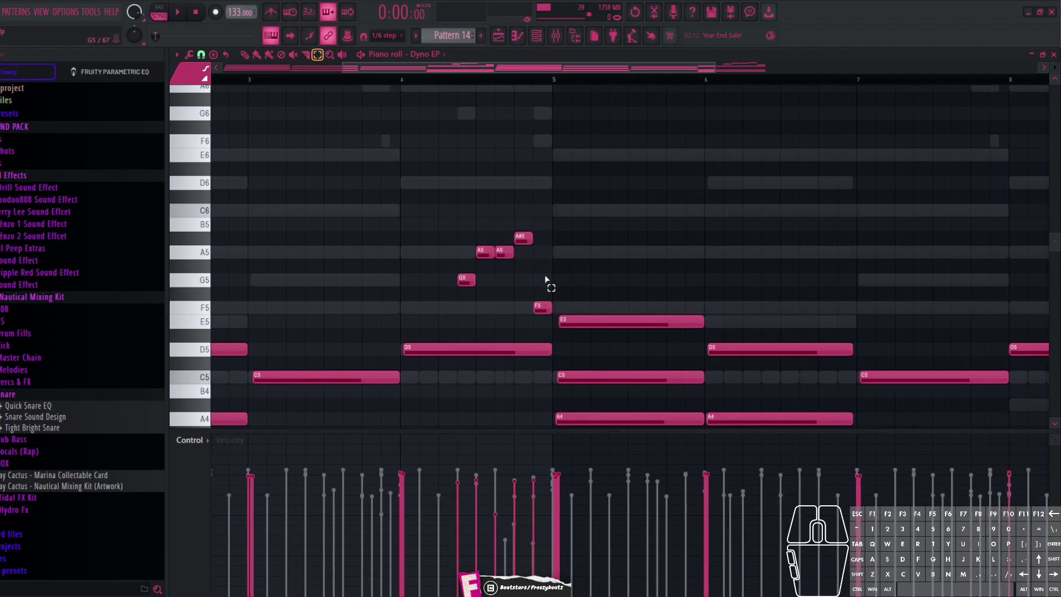
{"action": "left_click_drag", "start_coordinate": [554, 255], "coordinate": [561, 310]}
{"action": "left_click", "coordinate": [532, 280]}
{"action": "left_click", "coordinate": [383, 202]}
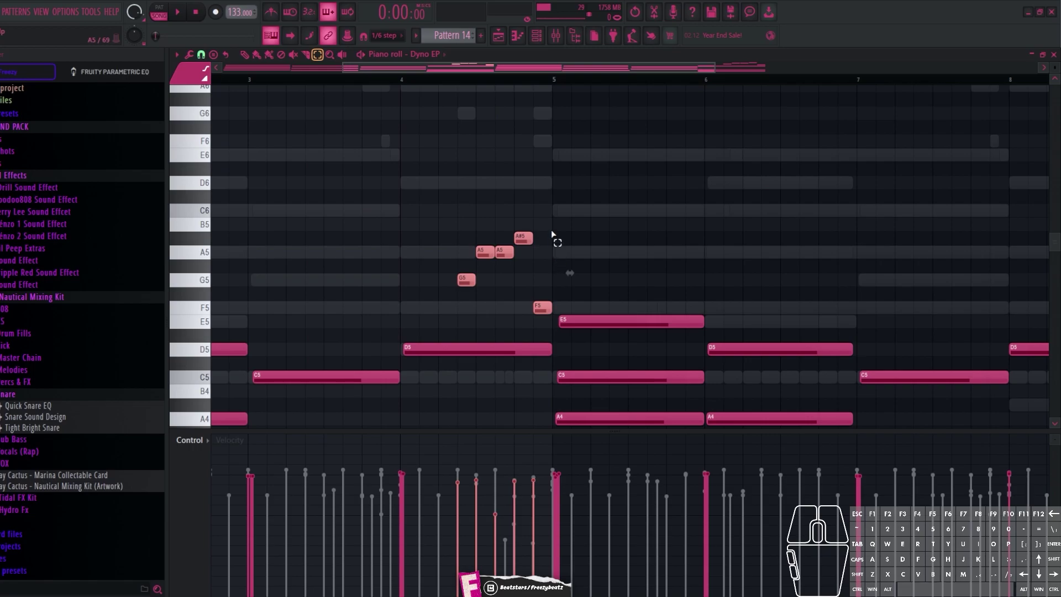
{"action": "left_click_drag", "start_coordinate": [534, 220], "coordinate": [532, 242]}
{"action": "left_click_drag", "start_coordinate": [455, 282], "coordinate": [473, 292]}
{"action": "left_click", "coordinate": [473, 292]}
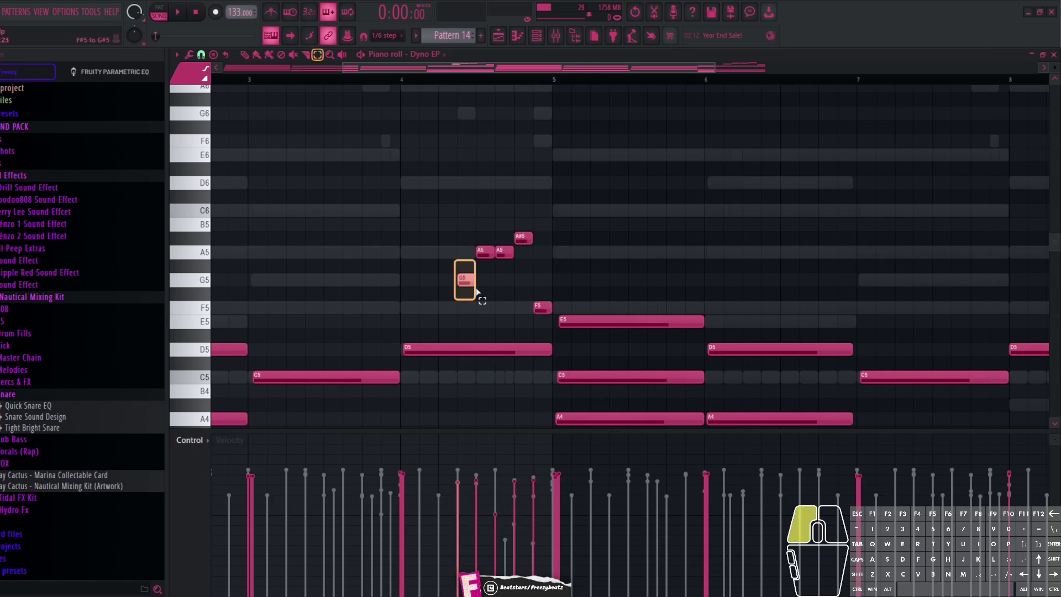
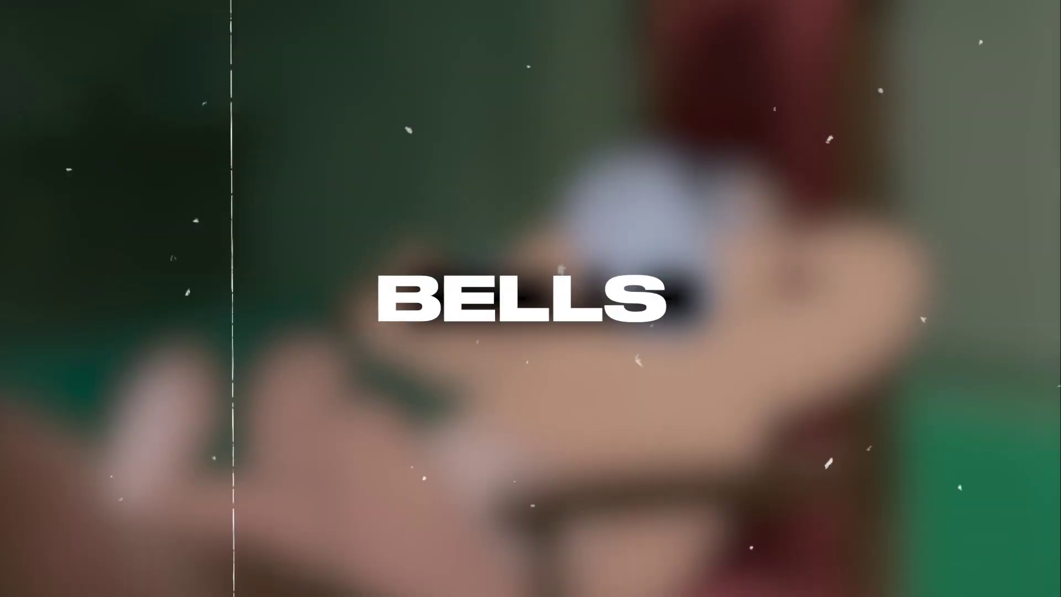
Bring up the Bells channel's Zenology instrument showing the Delicate Bells preset
{"action": "left_click", "coordinate": [396, 195]}
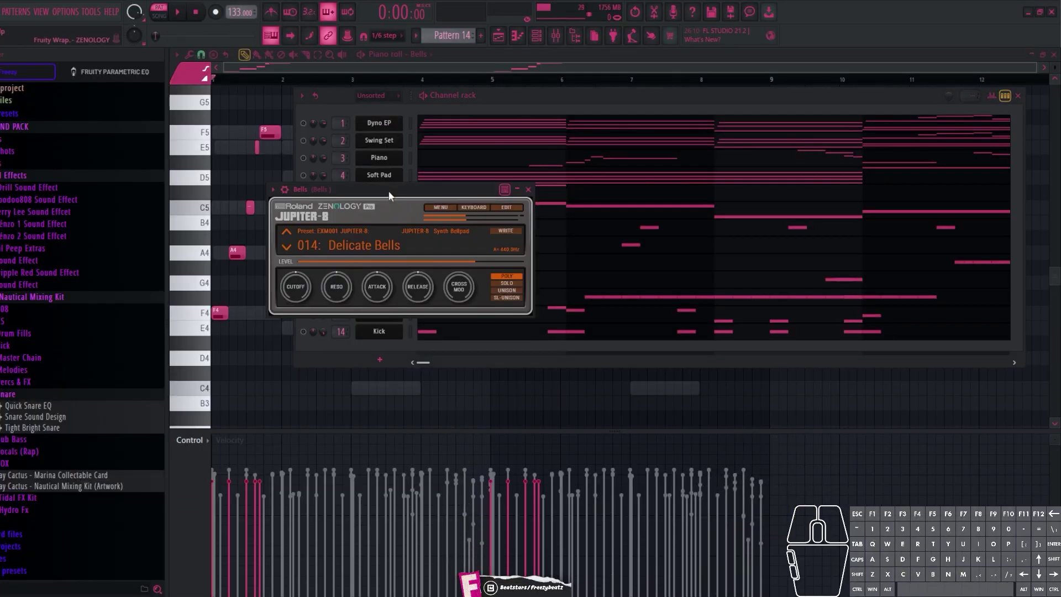